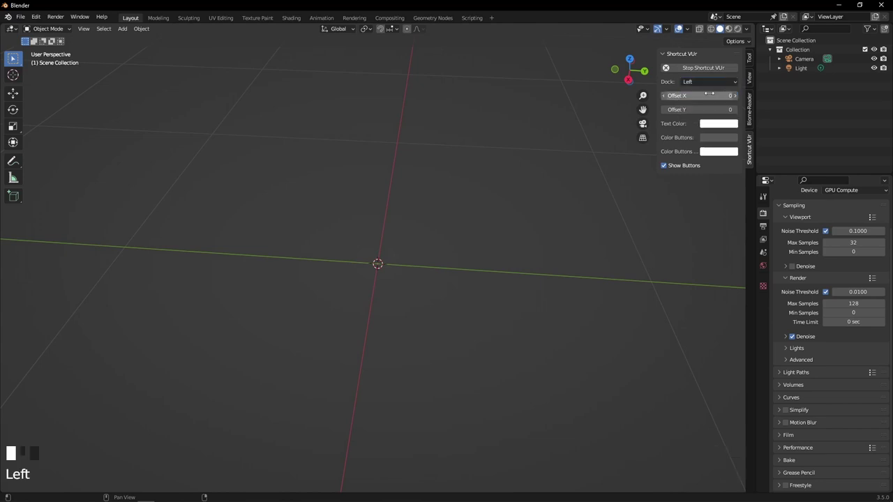
- Hide the Shortcut VUr sidebar panel after a quick orbit of the empty scene
{"action": "scroll", "scroll_direction": "up", "scroll_amount": 3}
{"action": "scroll", "scroll_direction": "down", "scroll_amount": 3}
{"action": "left_click_drag", "start_coordinate": [430, 260], "coordinate": [751, 80]}
{"action": "left_click", "coordinate": [751, 80]}
{"action": "key", "text": "n"}
{"action": "left_click_drag", "start_coordinate": [451, 196], "coordinate": [376, 223]}
- Bring up the operator search, clear a stray 'd' query, and reopen it empty
{"action": "key", "text": "space"}
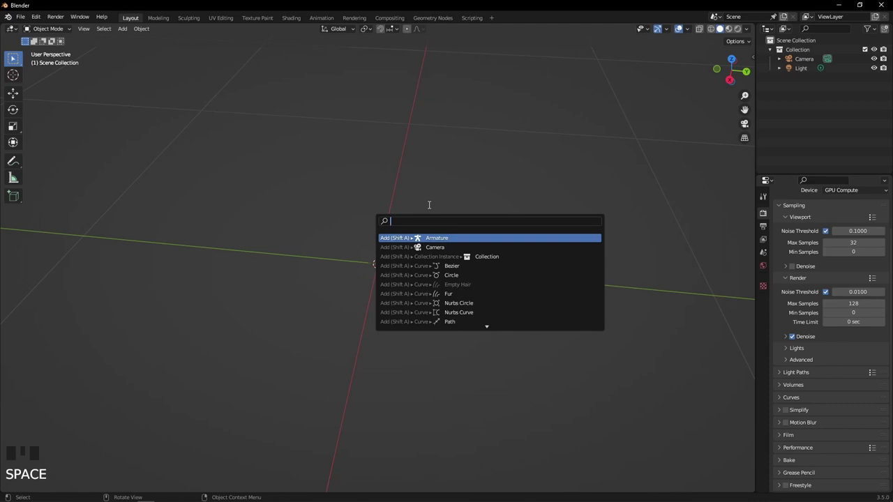
{"action": "key", "text": "d"}
{"action": "key", "text": "BackSpace"}
{"action": "key", "text": "BackSpace"}
{"action": "key", "text": "BackSpace"}
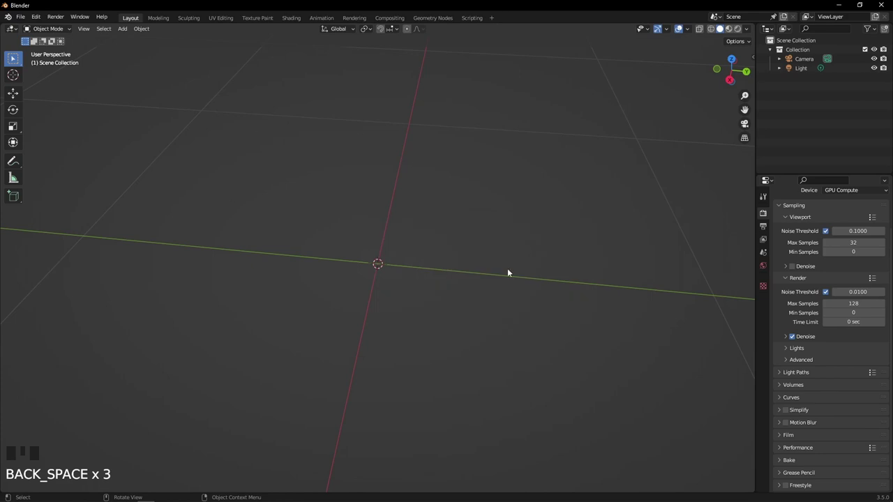
{"action": "key", "text": "space"}
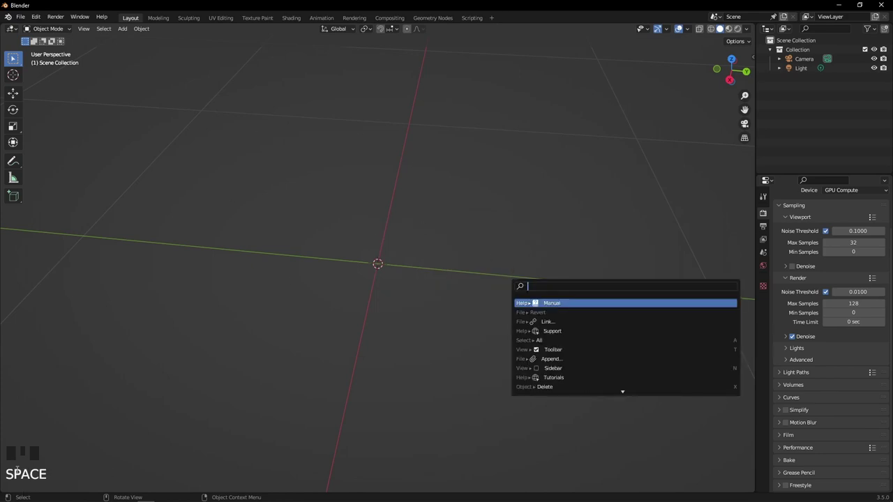
{"action": "left_click_drag", "start_coordinate": [24, 23], "coordinate": [53, 150]}
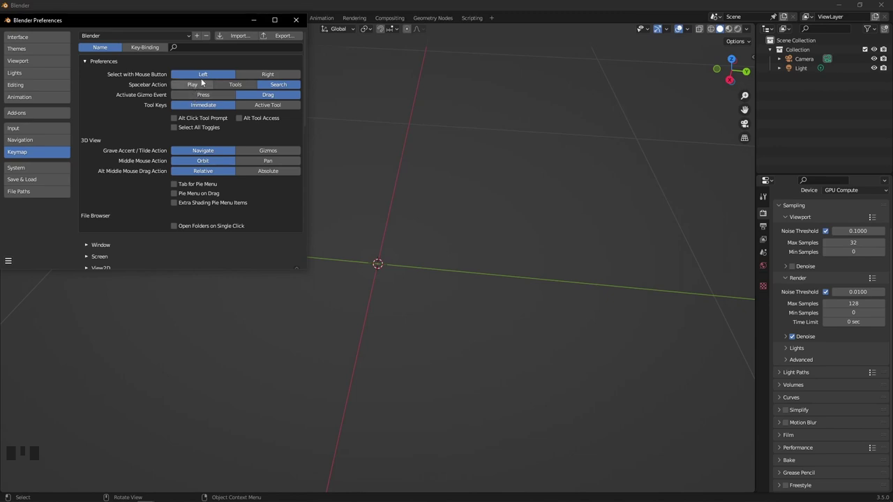
{"action": "left_click", "coordinate": [370, 88]}
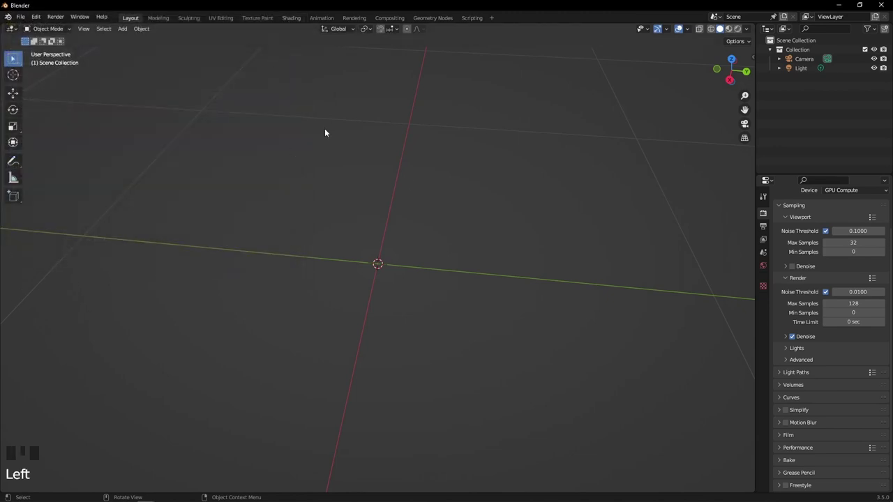
- Add a mesh cube at the scene origin via the Add menu (Shift+A)
{"action": "left_click_drag", "start_coordinate": [467, 176], "coordinate": [459, 179]}
{"action": "key", "text": "space"}
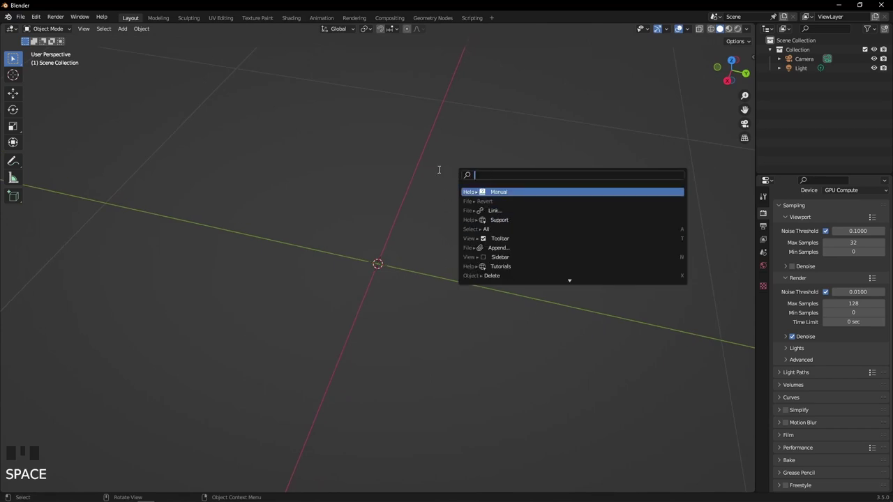
{"action": "left_click_drag", "start_coordinate": [424, 183], "coordinate": [434, 167]}
{"action": "key", "text": "shift+a"}
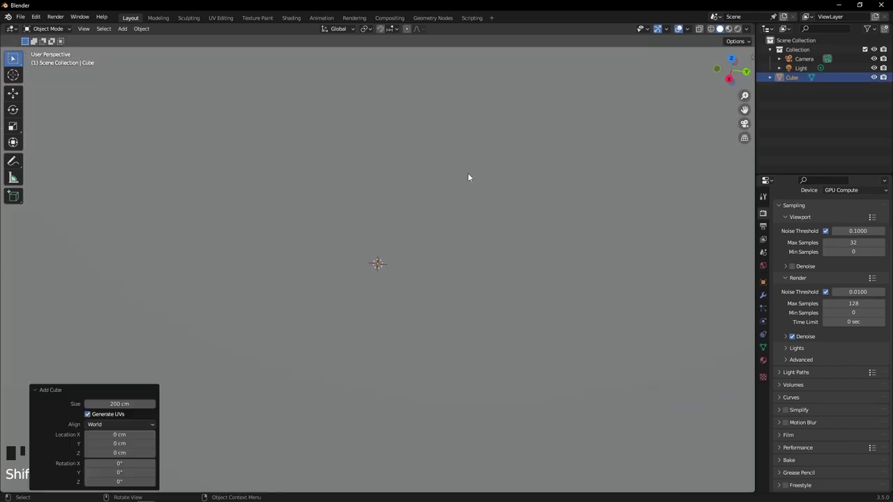
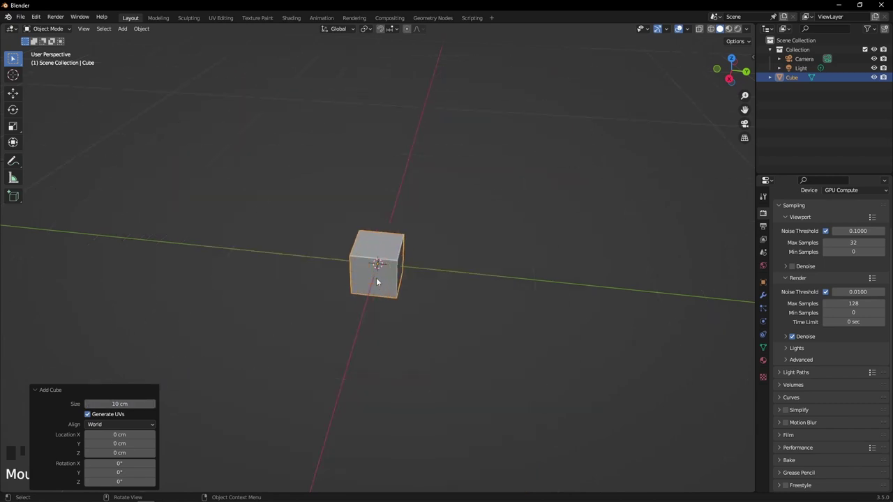
- Orbit around the new cube and zoom in to frame it
{"action": "left_click_drag", "start_coordinate": [390, 268], "coordinate": [400, 281]}
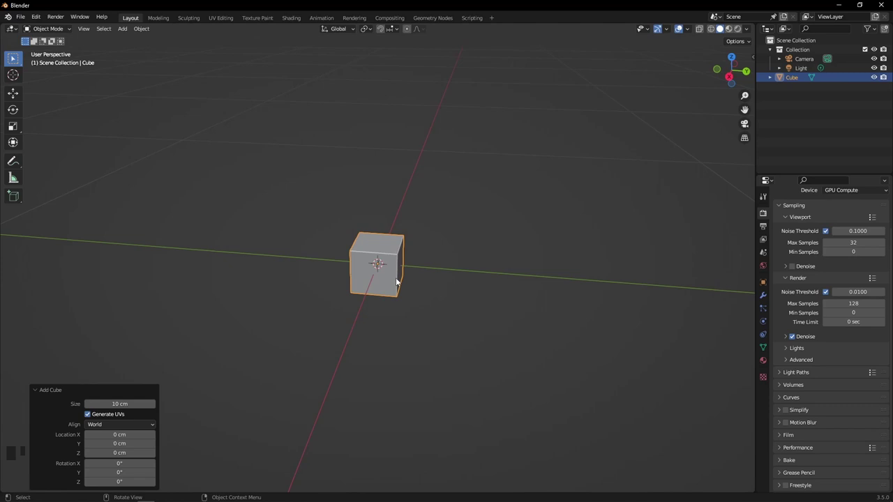
{"action": "left_click_drag", "start_coordinate": [391, 274], "coordinate": [423, 250]}
{"action": "left_click_drag", "start_coordinate": [422, 247], "coordinate": [492, 227]}
{"action": "left_click_drag", "start_coordinate": [491, 225], "coordinate": [704, 32]}
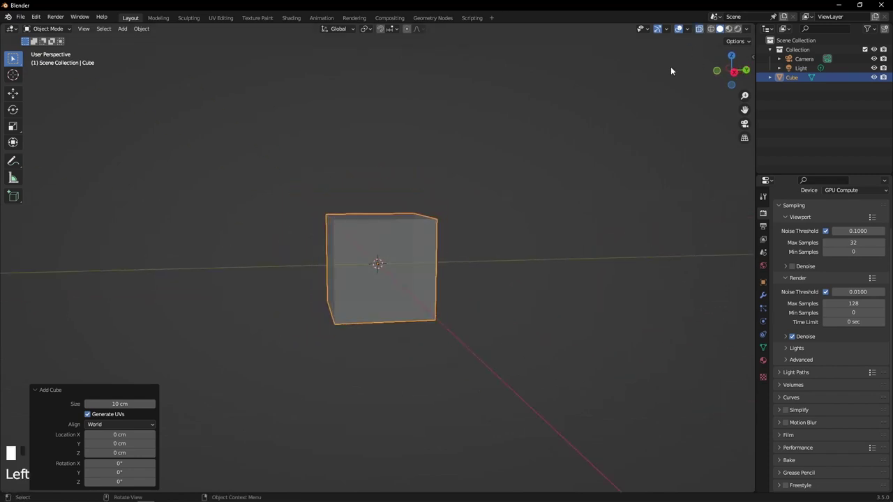
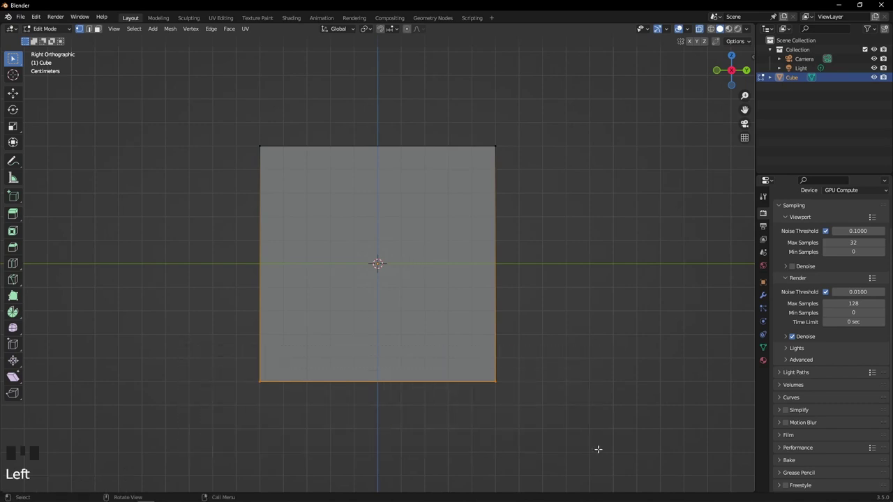
- Move the bottom face up to the ground line and the top face down, flattening the cube into a slab
{"action": "key", "text": "g"}
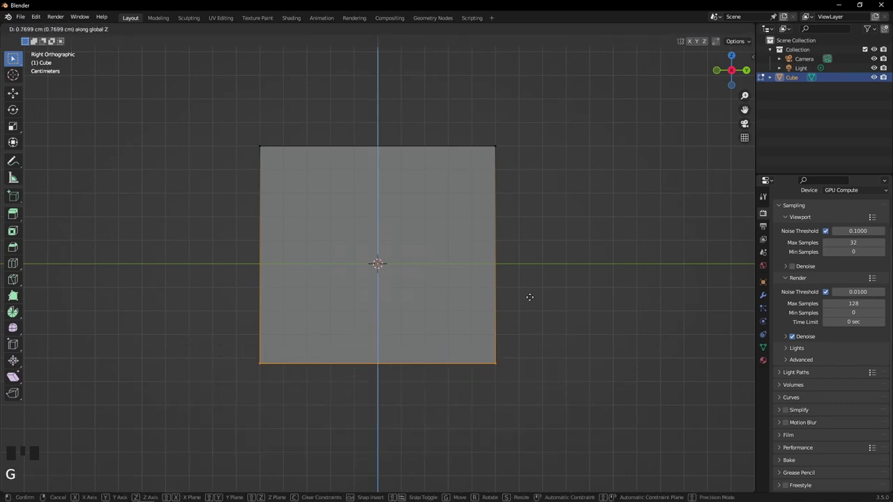
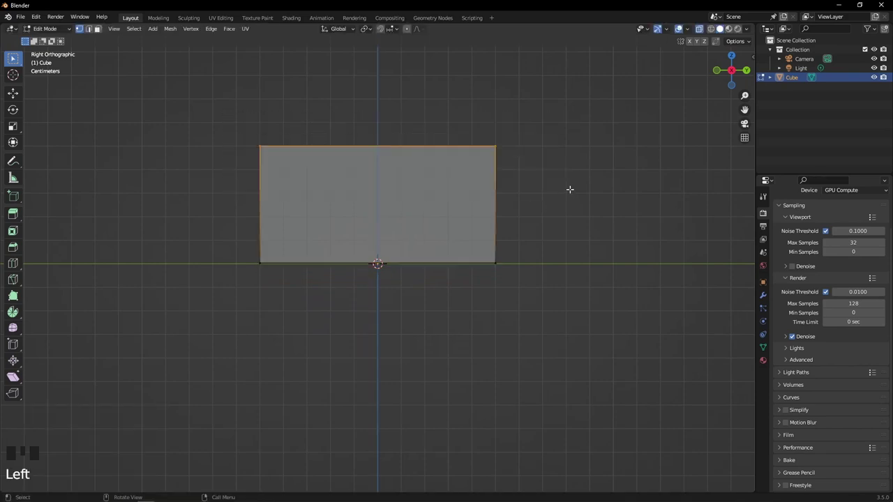
{"action": "key", "text": "g"}
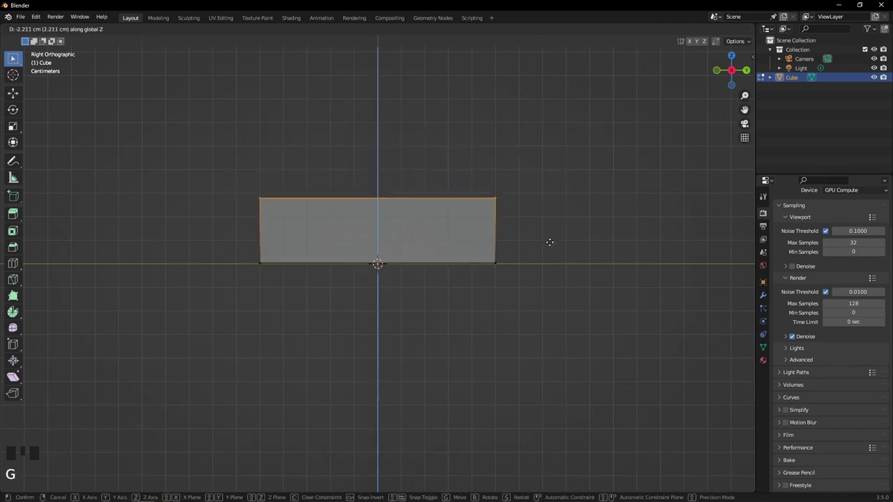
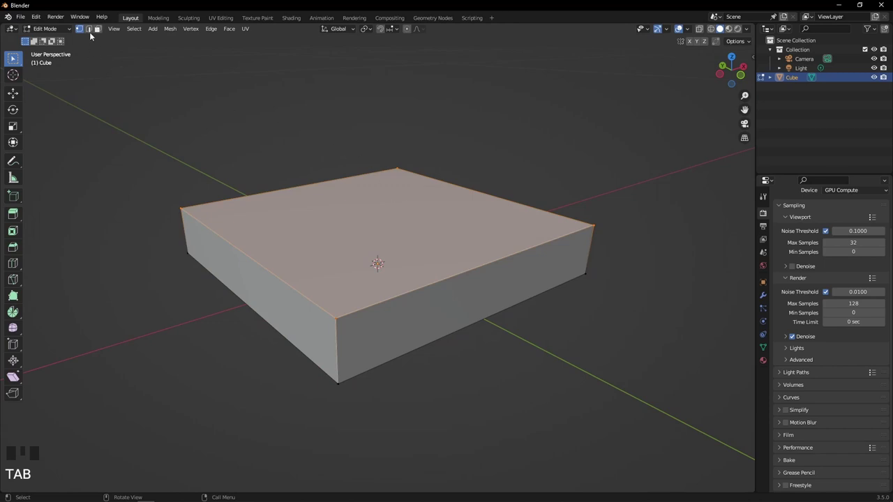
- In edge select mode, pick the slab's four vertical corner edges one by one
{"action": "left_click", "coordinate": [92, 35]}
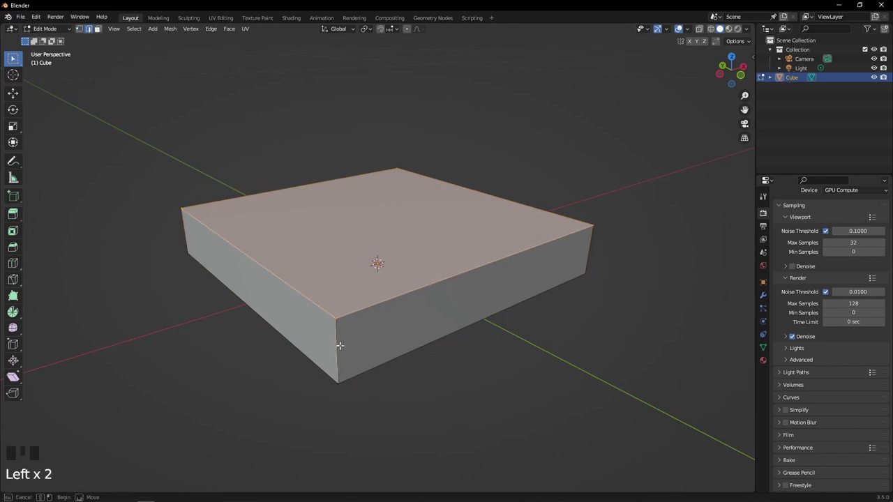
{"action": "left_click_drag", "start_coordinate": [99, 31], "coordinate": [99, 31]}
{"action": "left_click", "coordinate": [99, 31]}
{"action": "left_click_drag", "start_coordinate": [100, 31], "coordinate": [99, 31]}
{"action": "left_click", "coordinate": [99, 30]}
{"action": "left_click_drag", "start_coordinate": [99, 30], "coordinate": [99, 30]}
{"action": "left_click", "coordinate": [99, 31]}
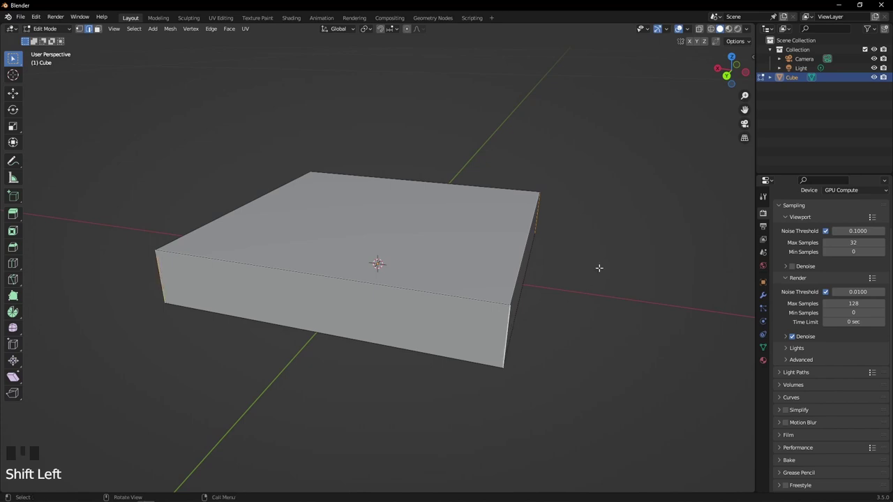
{"action": "left_click_drag", "start_coordinate": [99, 31], "coordinate": [99, 31]}
{"action": "scroll", "scroll_direction": "up", "scroll_amount": 3}
{"action": "left_click_drag", "start_coordinate": [99, 31], "coordinate": [99, 30]}
{"action": "scroll", "scroll_direction": "down", "scroll_amount": 3}
{"action": "left_click_drag", "start_coordinate": [99, 31], "coordinate": [99, 30]}
- Bevel the corner edges into an octagonal outline, then select the top face in face mode
{"action": "key", "text": "ctrl+b"}
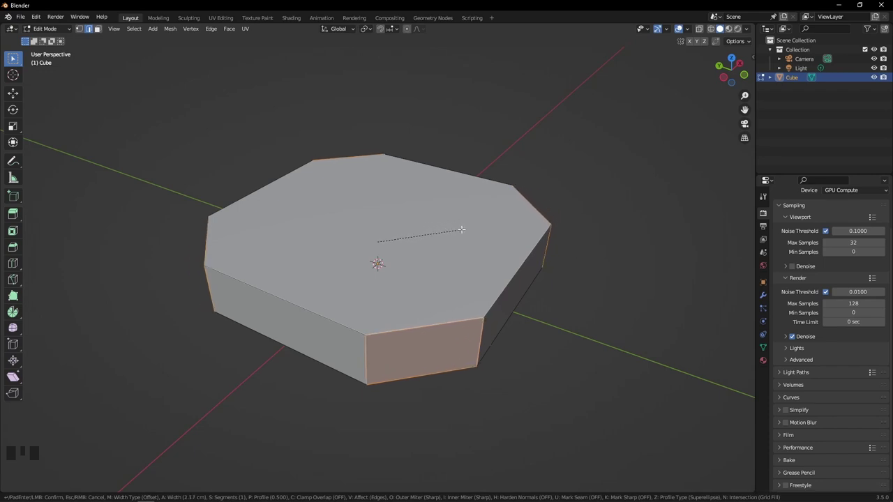
{"action": "left_click", "coordinate": [99, 31]}
{"action": "left_click_drag", "start_coordinate": [100, 31], "coordinate": [100, 30]}
{"action": "left_click", "coordinate": [101, 30]}
{"action": "left_click_drag", "start_coordinate": [99, 30], "coordinate": [99, 31]}
{"action": "left_click", "coordinate": [99, 31]}
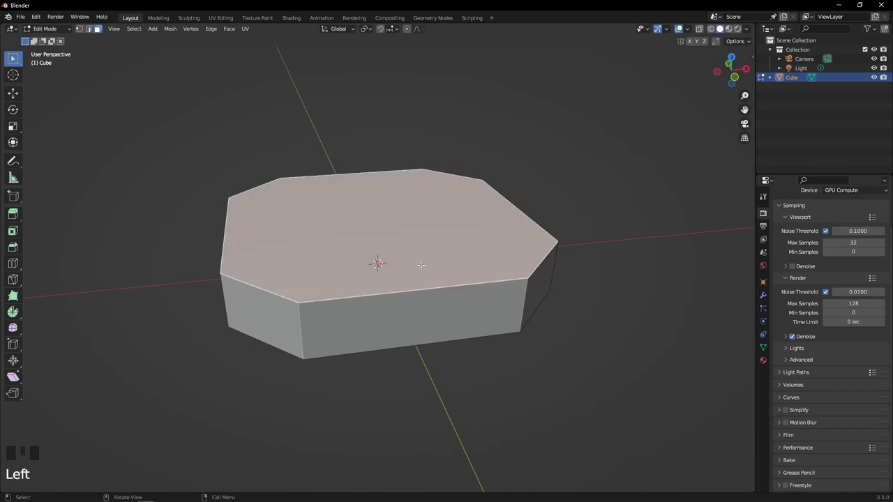
- Bevel the top rim edge loop of the octagonal base by about 0.217 cm
{"action": "left_click_drag", "start_coordinate": [99, 31], "coordinate": [99, 31]}
{"action": "scroll", "scroll_direction": "up", "scroll_amount": 3}
{"action": "left_click_drag", "start_coordinate": [90, 33], "coordinate": [99, 30]}
{"action": "middle_click", "coordinate": [99, 30]}
{"action": "scroll", "scroll_direction": "up", "scroll_amount": 3}
{"action": "scroll", "scroll_direction": "down", "scroll_amount": 3}
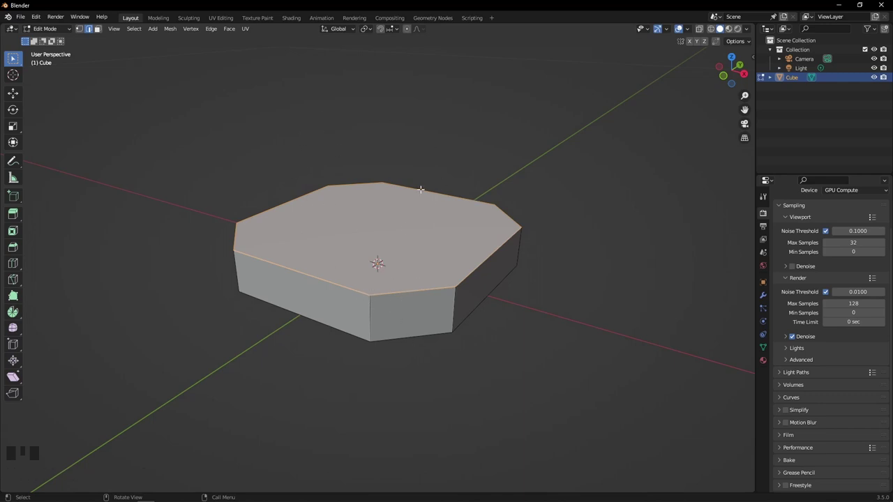
{"action": "middle_click", "coordinate": [99, 31]}
{"action": "scroll", "scroll_direction": "up", "scroll_amount": 3}
{"action": "left_click_drag", "start_coordinate": [99, 31], "coordinate": [99, 31]}
{"action": "key", "text": "ctrl+b"}
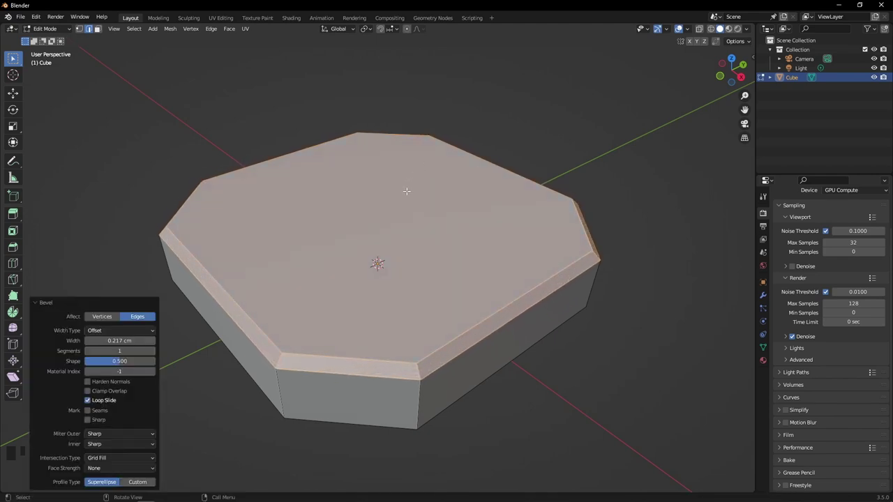
- Return to Object Mode and bring up the Apply transforms menu (Ctrl+A)
{"action": "key", "text": "Tab"}
{"action": "left_click_drag", "start_coordinate": [409, 204], "coordinate": [406, 208]}
{"action": "key", "text": "ctrl+a"}
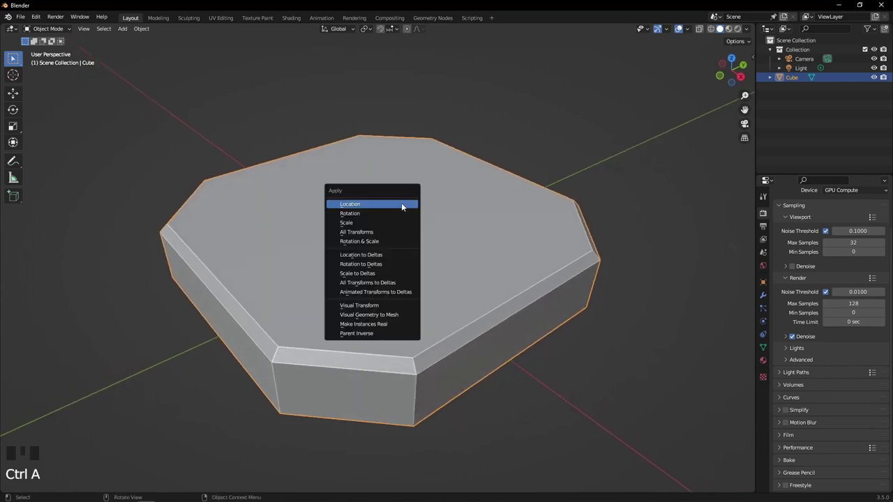
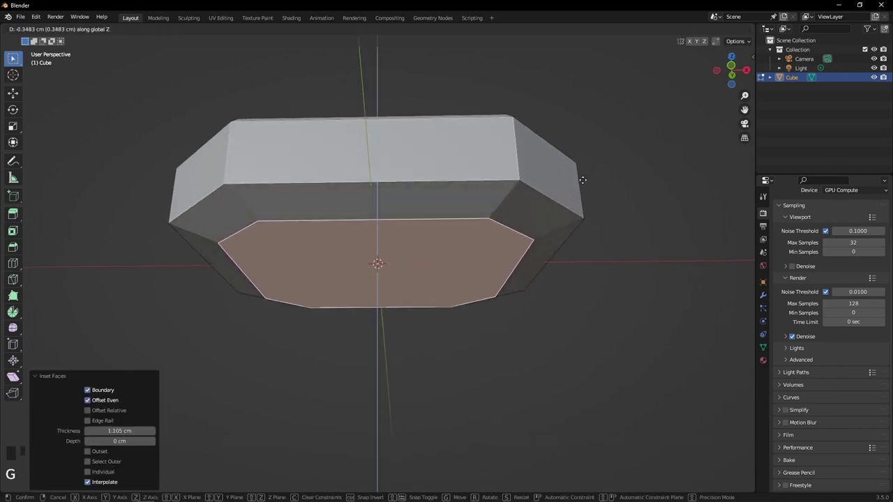
- Inset the bottom face and push it down along Z, giving the base a tapered underside
{"action": "left_click_drag", "start_coordinate": [649, 116], "coordinate": [579, 152]}
{"action": "left_click", "coordinate": [579, 152]}
{"action": "left_click_drag", "start_coordinate": [648, 148], "coordinate": [461, 226]}
{"action": "left_click", "coordinate": [461, 227]}
{"action": "middle_click", "coordinate": [468, 225]}
{"action": "key", "text": "g"}
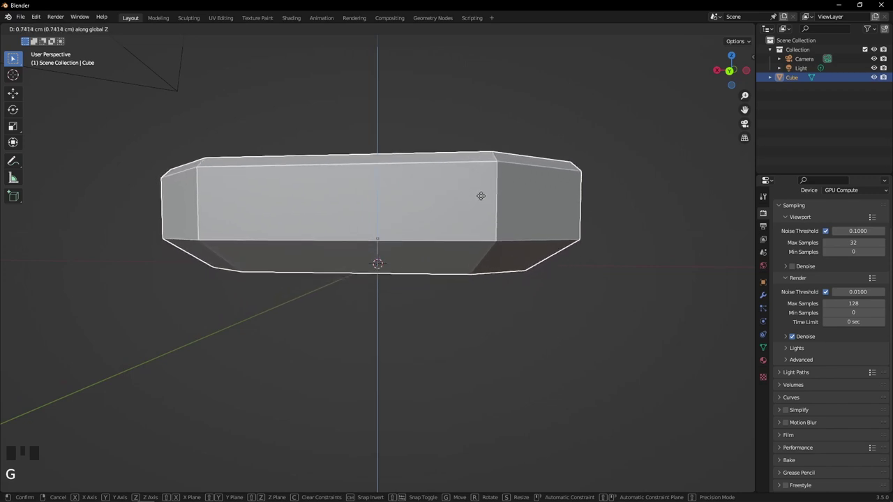
{"action": "left_click_drag", "start_coordinate": [493, 123], "coordinate": [462, 109]}
- Select the base's side wall faces and inset each into a framed panel
{"action": "left_click_drag", "start_coordinate": [461, 110], "coordinate": [380, 251]}
{"action": "left_click", "coordinate": [381, 251]}
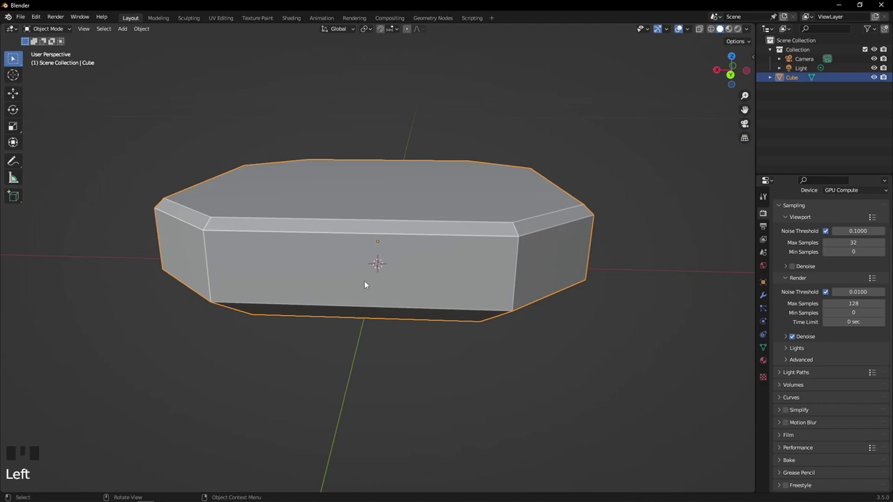
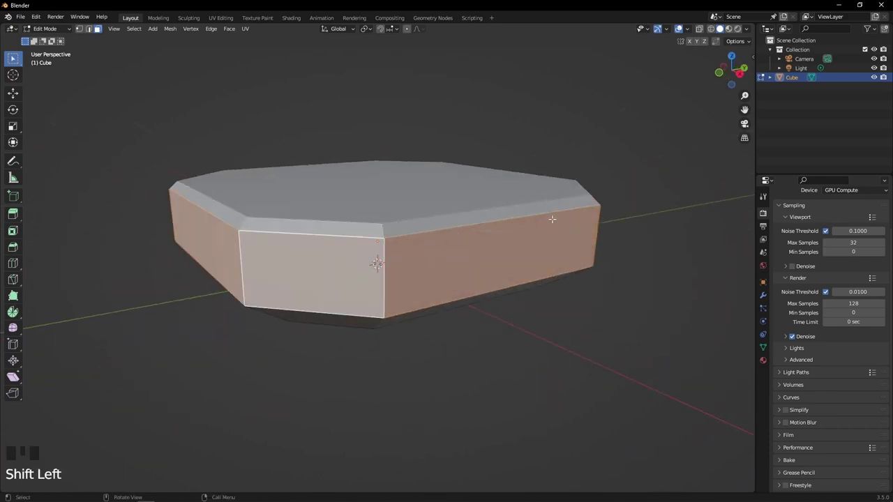
{"action": "key", "text": "i"}
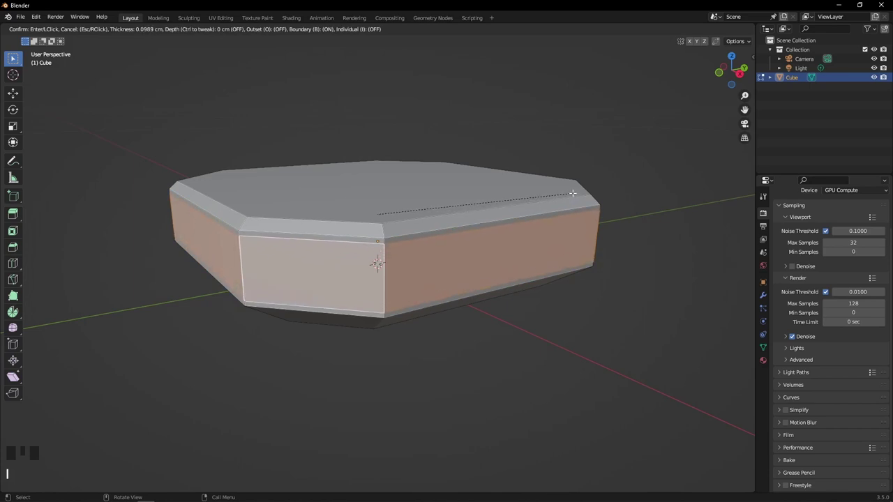
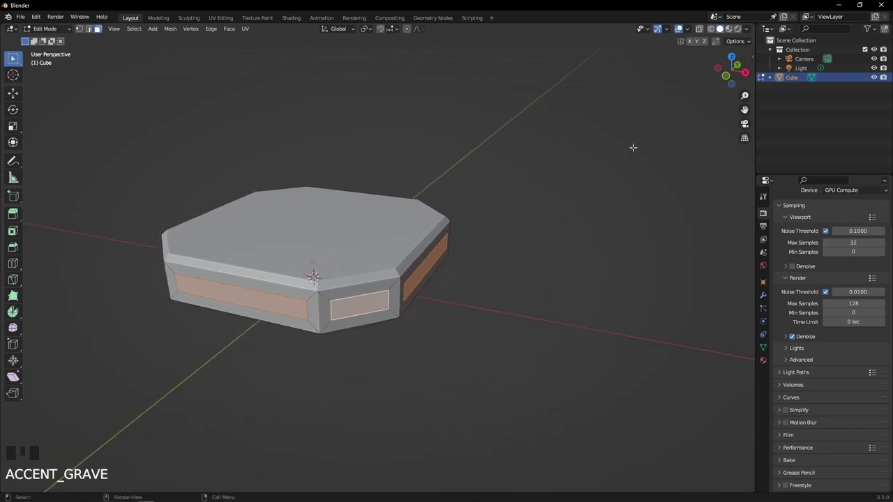
{"action": "key", "text": "shift+a"}
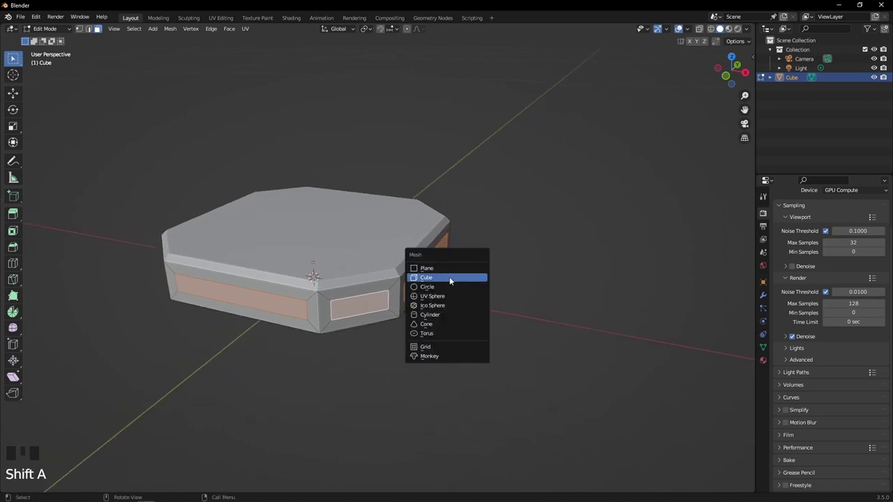
{"action": "key", "text": "ctrl+z"}
{"action": "key", "text": "Tab"}
{"action": "key", "text": "shift+a"}
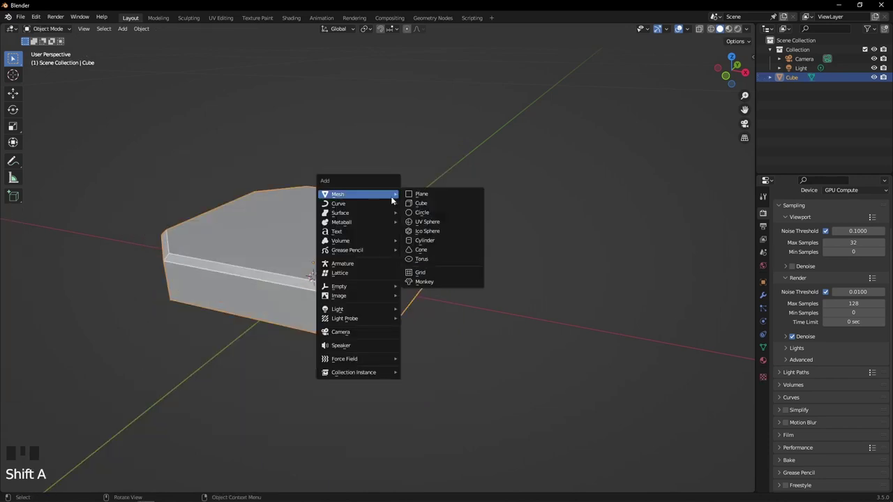
{"action": "key", "text": "g"}
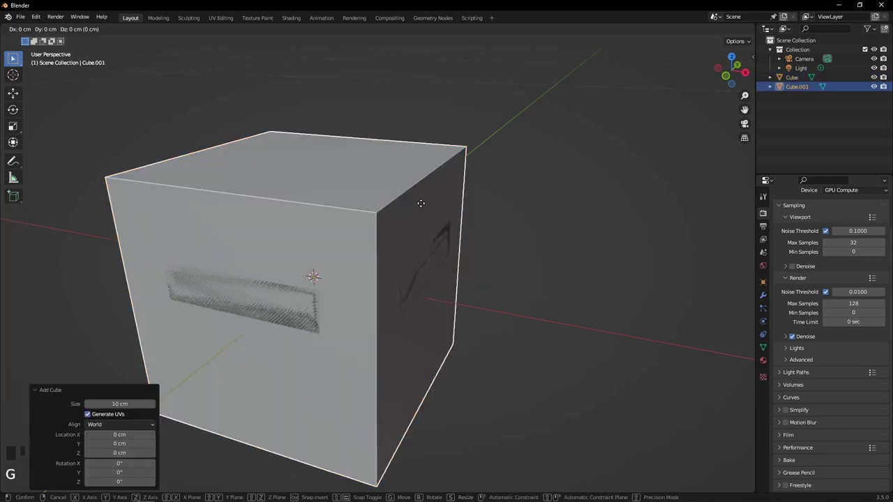
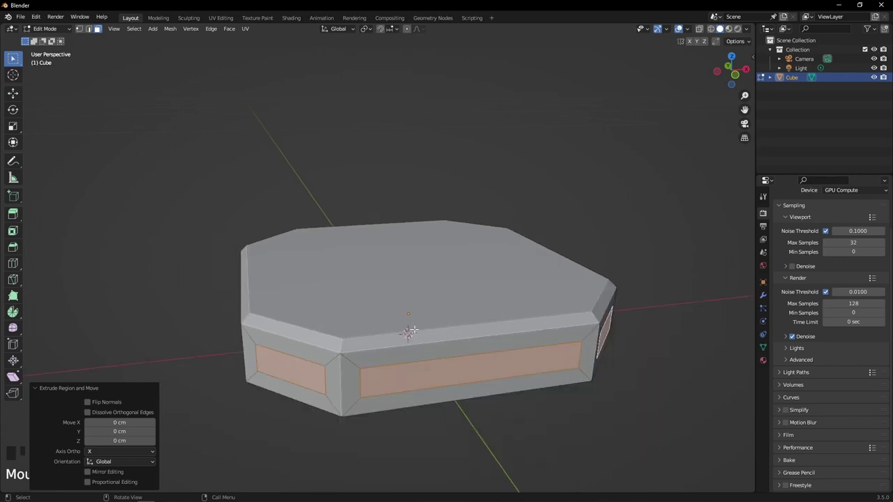
- Push the inset side panels into the base as recessed windows, then scale the whole base down in Object Mode
{"action": "key", "text": "s"}
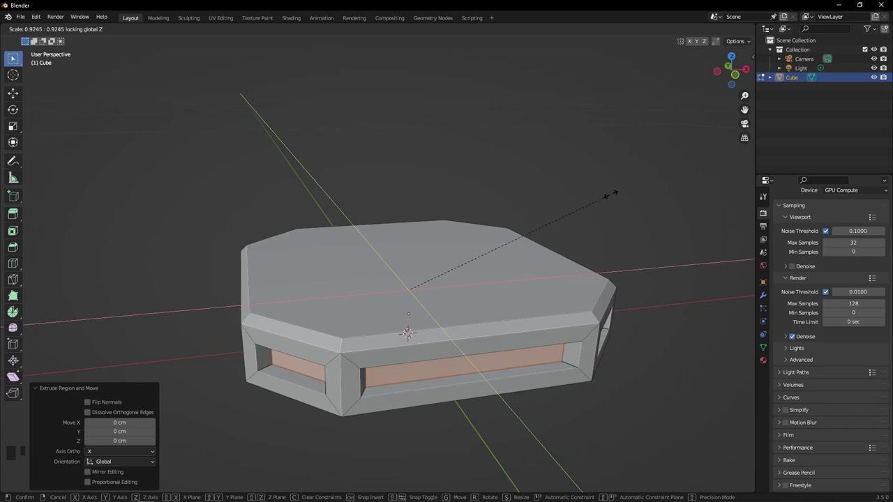
{"action": "key", "text": "Tab"}
{"action": "left_click_drag", "start_coordinate": [613, 201], "coordinate": [423, 219]}
{"action": "scroll", "scroll_direction": "down", "scroll_amount": 3}
{"action": "key", "text": "s"}
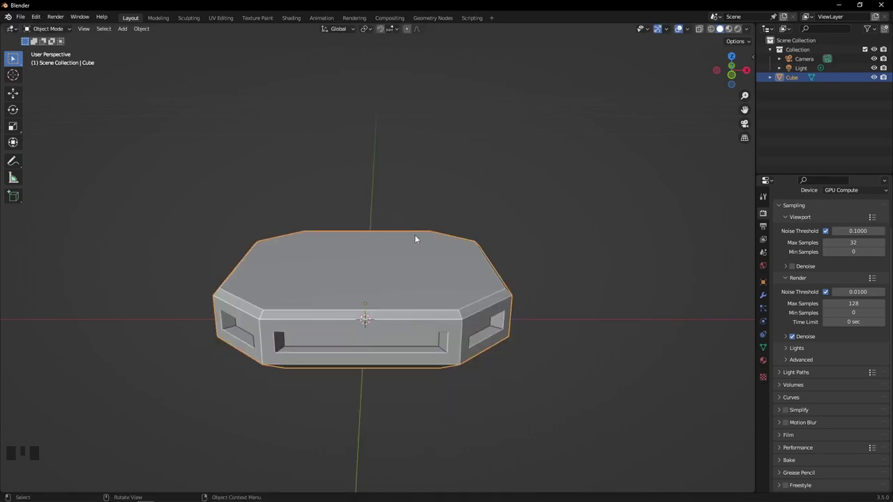
- Scale the base slightly smaller excluding the Y axis and check the windows from several sides
{"action": "key", "text": "shift+y"}
{"action": "key", "text": "s"}
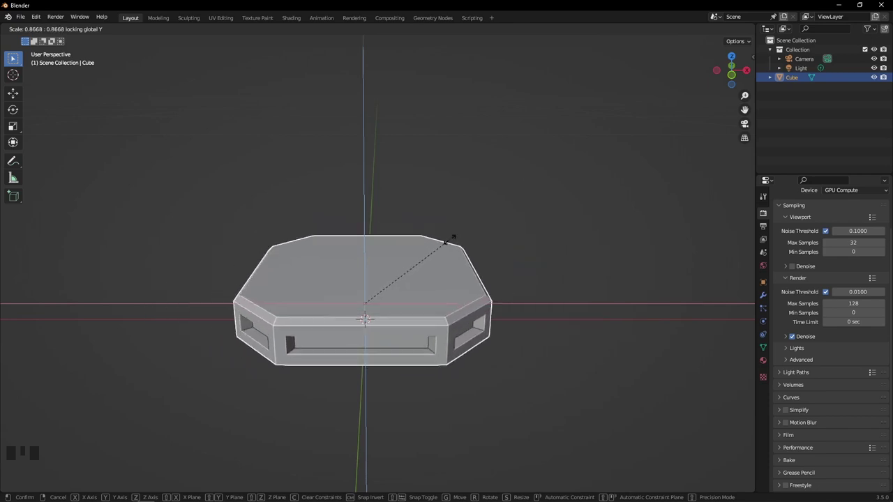
{"action": "left_click_drag", "start_coordinate": [561, 222], "coordinate": [491, 247]}
{"action": "left_click", "coordinate": [490, 247]}
{"action": "left_click_drag", "start_coordinate": [277, 297], "coordinate": [599, 240]}
{"action": "scroll", "scroll_direction": "up", "scroll_amount": 3}
{"action": "left_click_drag", "start_coordinate": [586, 236], "coordinate": [418, 311]}
{"action": "scroll", "scroll_direction": "up", "scroll_amount": 3}
{"action": "scroll", "scroll_direction": "down", "scroll_amount": 3}
{"action": "left_click_drag", "start_coordinate": [415, 284], "coordinate": [489, 275]}
- Enter Edit Mode on the base and select its top face
{"action": "left_click", "coordinate": [456, 289]}
{"action": "key", "text": "Tab"}
{"action": "key", "text": "Tab"}
{"action": "key", "text": "Tab"}
{"action": "left_click", "coordinate": [99, 30]}
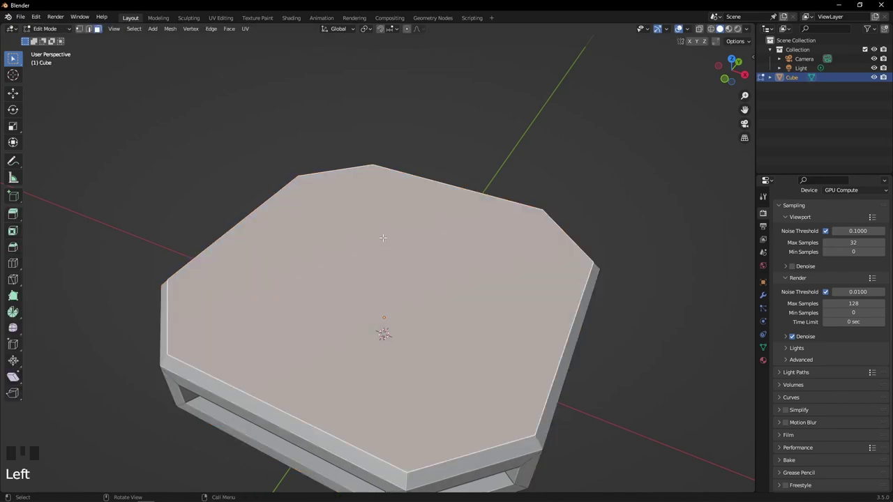
- Inset the top face and extrude it to form a sunken top within a raised rim
{"action": "key", "text": "i"}
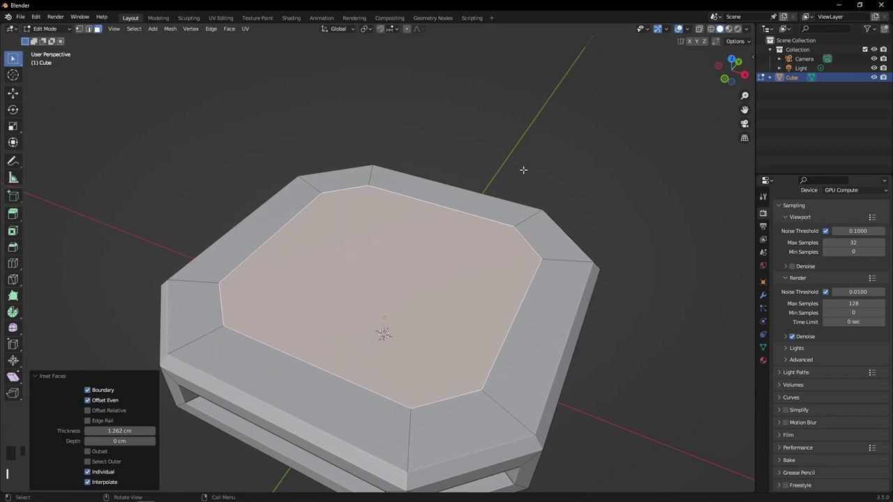
{"action": "key", "text": "e"}
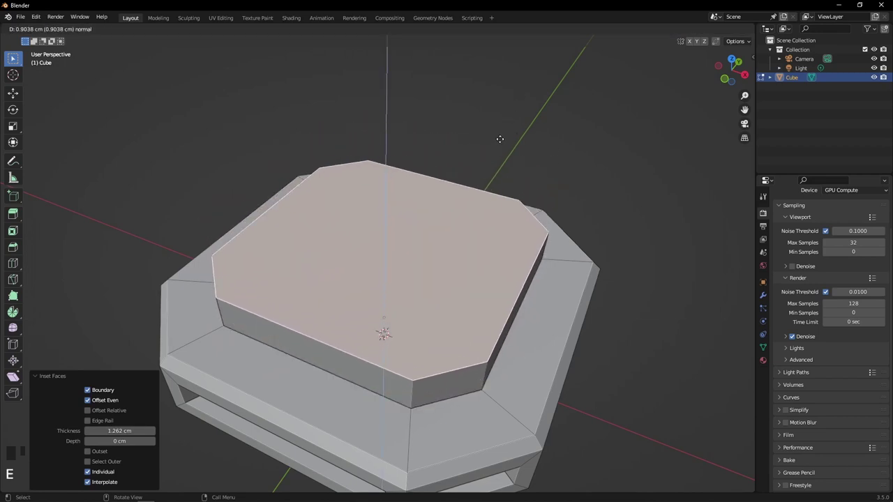
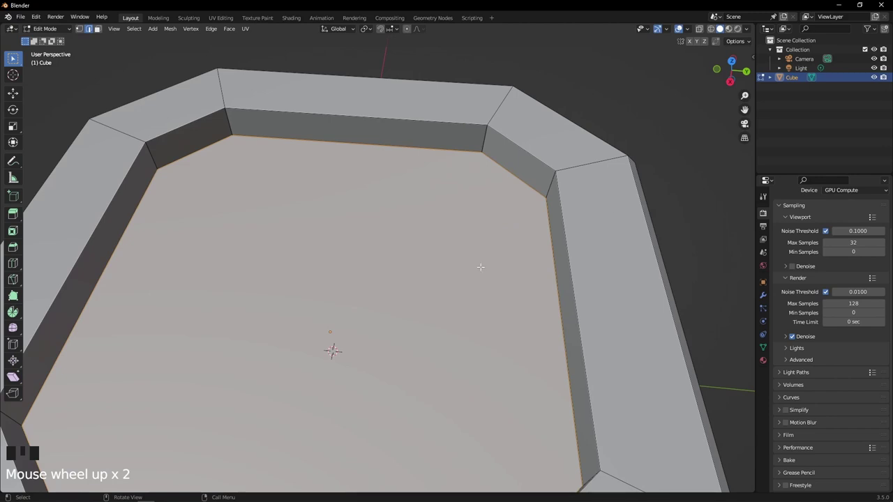
- Orbit and zoom around the sunken top and base to inspect the recess
{"action": "left_click", "coordinate": [99, 30]}
{"action": "scroll", "scroll_direction": "down", "scroll_amount": 3}
{"action": "middle_click", "coordinate": [99, 31]}
{"action": "scroll", "scroll_direction": "up", "scroll_amount": 3}
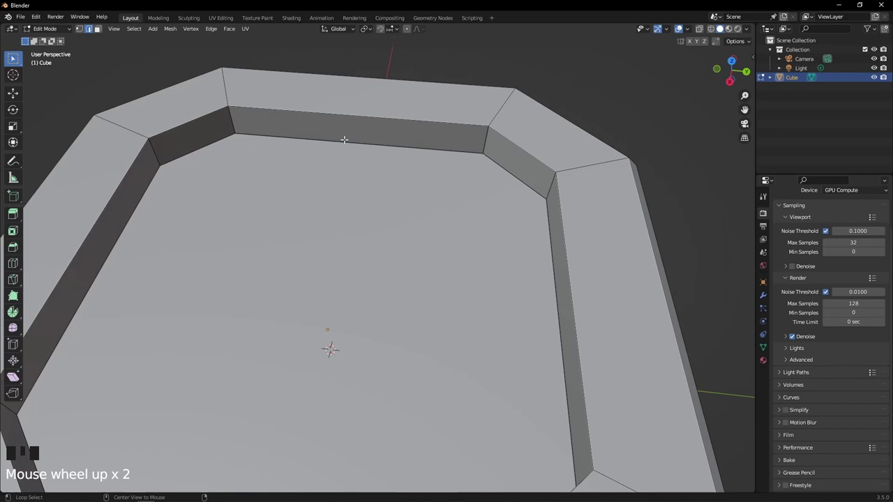
{"action": "left_click", "coordinate": [99, 31]}
{"action": "left_click_drag", "start_coordinate": [99, 30], "coordinate": [99, 31]}
{"action": "scroll", "scroll_direction": "down", "scroll_amount": 3}
{"action": "left_click_drag", "start_coordinate": [99, 30], "coordinate": [100, 30]}
{"action": "left_click", "coordinate": [99, 31]}
{"action": "scroll", "scroll_direction": "up", "scroll_amount": 3}
{"action": "middle_click", "coordinate": [99, 31]}
{"action": "scroll", "scroll_direction": "down", "scroll_amount": 3}
{"action": "left_click_drag", "start_coordinate": [99, 31], "coordinate": [99, 31]}
{"action": "left_click_drag", "start_coordinate": [99, 30], "coordinate": [99, 31]}
{"action": "left_click", "coordinate": [99, 30]}
{"action": "left_click_drag", "start_coordinate": [99, 30], "coordinate": [99, 31]}
{"action": "left_click", "coordinate": [99, 31]}
{"action": "scroll", "scroll_direction": "up", "scroll_amount": 3}
{"action": "left_click_drag", "start_coordinate": [99, 31], "coordinate": [99, 31]}
{"action": "left_click", "coordinate": [99, 30]}
{"action": "scroll", "scroll_direction": "down", "scroll_amount": 3}
- Add a 32-sided cylinder of 100 cm radius into the mesh via Shift+A
{"action": "key", "text": "shift+a"}
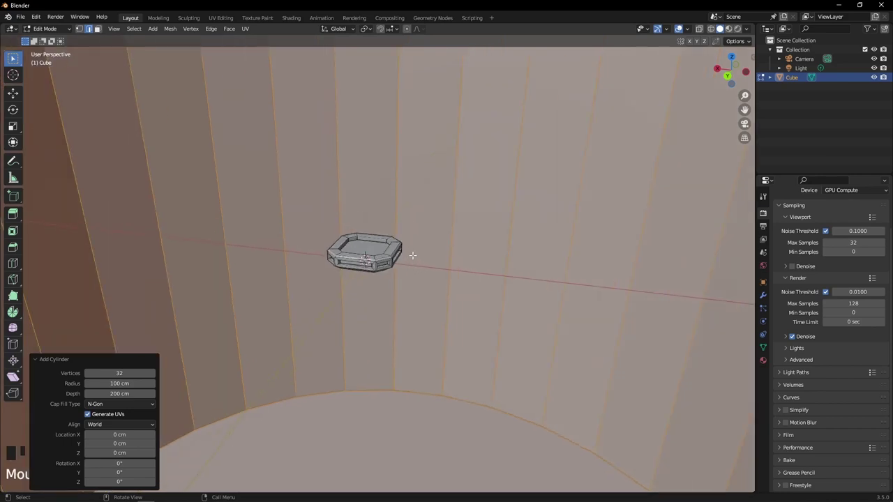
- Select the cylinder's top face and briefly start moving it along X
{"action": "left_click", "coordinate": [99, 31]}
{"action": "left_click", "coordinate": [99, 30]}
{"action": "left_click", "coordinate": [99, 30]}
{"action": "left_click", "coordinate": [99, 31]}
{"action": "left_click", "coordinate": [99, 30]}
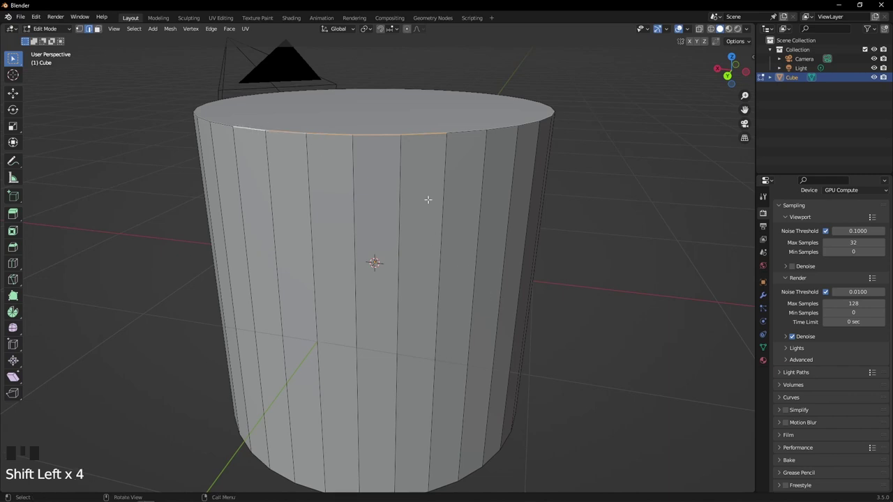
{"action": "left_click", "coordinate": [99, 31]}
{"action": "left_click_drag", "start_coordinate": [99, 31], "coordinate": [99, 31]}
{"action": "key", "text": "g"}
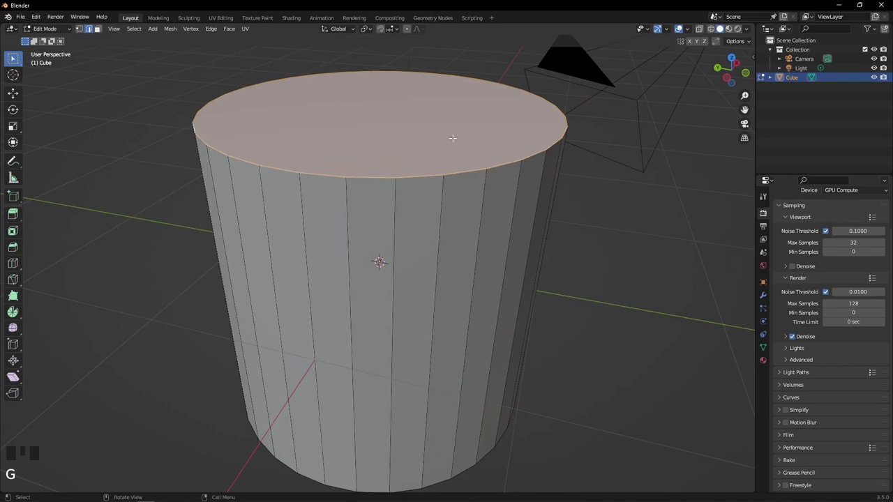
{"action": "key", "text": "Tab"}
{"action": "key", "text": "x"}
{"action": "left_click_drag", "start_coordinate": [497, 138], "coordinate": [529, 135]}
- Undo repeatedly until the unwanted cylinder is removed, leaving only the base
{"action": "key", "text": "ctrl+z"}
{"action": "key", "text": "ctrl+z"}
{"action": "key", "text": "ctrl+z"}
{"action": "key", "text": "ctrl+z"}
{"action": "key", "text": "ctrl+z"}
{"action": "key", "text": "ctrl+z"}
{"action": "key", "text": "ctrl+z"}
{"action": "key", "text": "ctrl+z"}
{"action": "key", "text": "ctrl+z"}
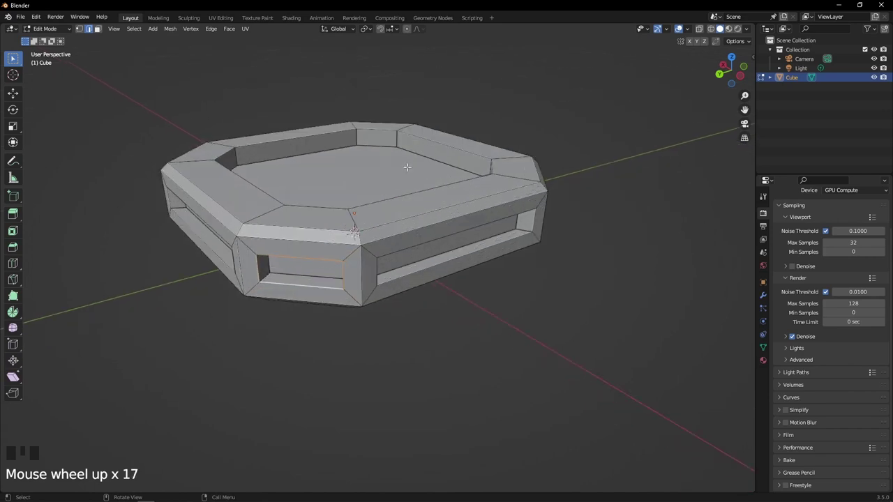
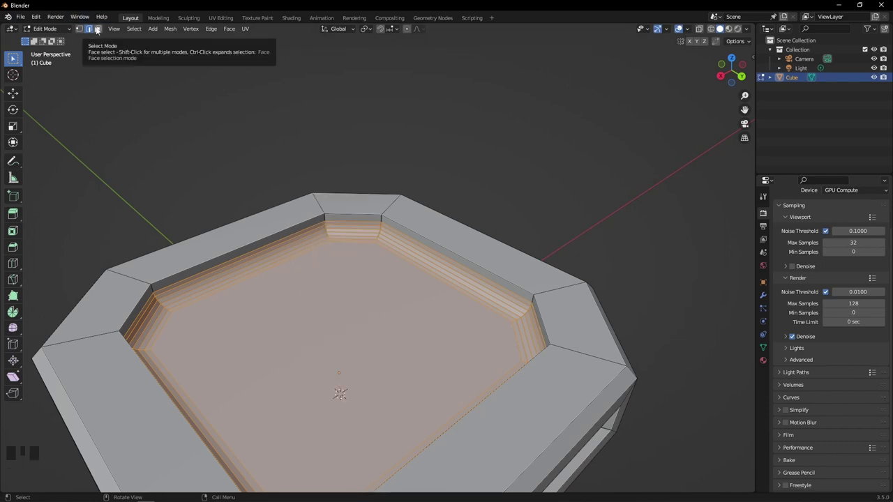
- Return to Object Mode and shade the whole base smooth
{"action": "left_click", "coordinate": [103, 31]}
{"action": "left_click_drag", "start_coordinate": [327, 360], "coordinate": [98, 28]}
{"action": "scroll", "scroll_direction": "up", "scroll_amount": 3}
{"action": "key", "text": "Tab"}
{"action": "left_click_drag", "start_coordinate": [490, 169], "coordinate": [197, 180]}
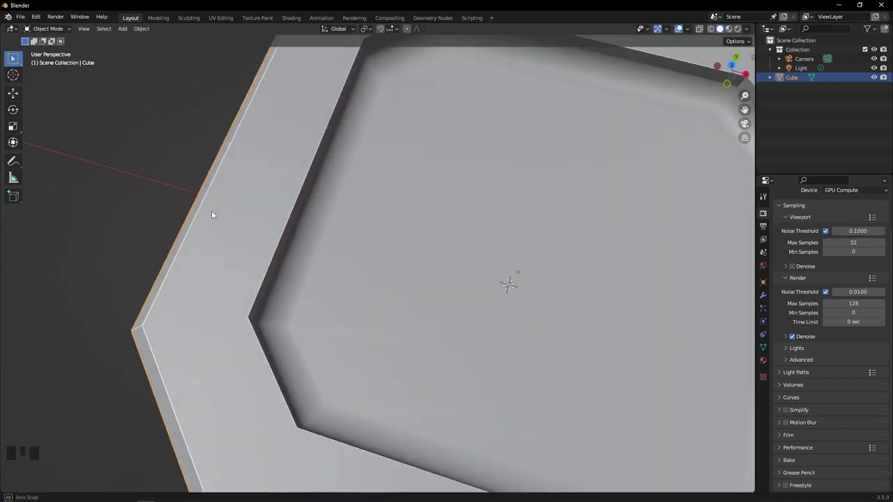
{"action": "scroll", "scroll_direction": "down", "scroll_amount": 3}
{"action": "left_click_drag", "start_coordinate": [317, 252], "coordinate": [575, 95]}
{"action": "left_click", "coordinate": [575, 95]}
- Inspect the smoothed base from several angles, then clear the selection
{"action": "left_click_drag", "start_coordinate": [585, 151], "coordinate": [413, 332]}
{"action": "scroll", "scroll_direction": "down", "scroll_amount": 3}
{"action": "left_click_drag", "start_coordinate": [421, 326], "coordinate": [468, 261]}
{"action": "scroll", "scroll_direction": "down", "scroll_amount": 3}
{"action": "left_click_drag", "start_coordinate": [456, 271], "coordinate": [507, 304]}
{"action": "scroll", "scroll_direction": "up", "scroll_amount": 3}
{"action": "left_click", "coordinate": [401, 312]}
{"action": "key", "text": "g"}
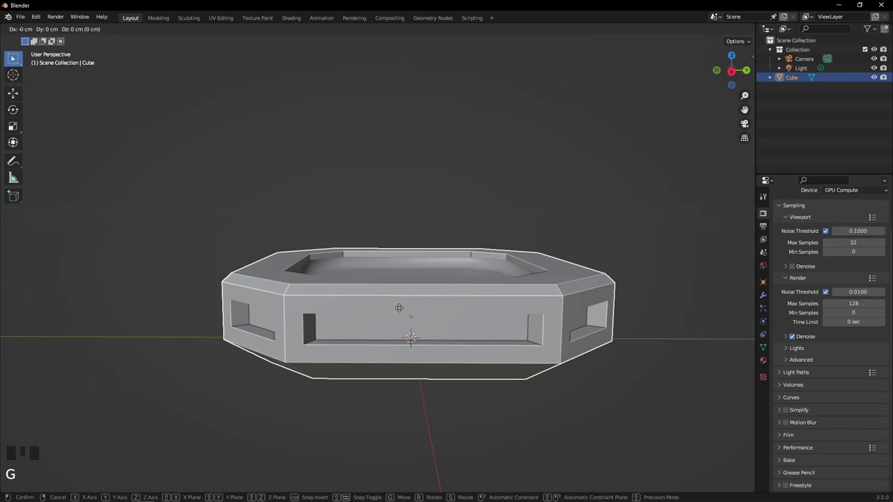
{"action": "left_click", "coordinate": [593, 171]}
{"action": "left_click_drag", "start_coordinate": [590, 164], "coordinate": [495, 211]}
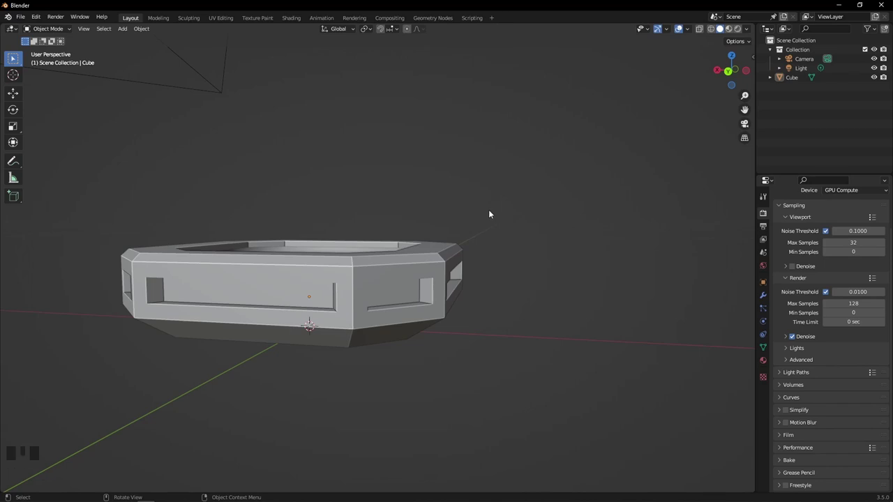